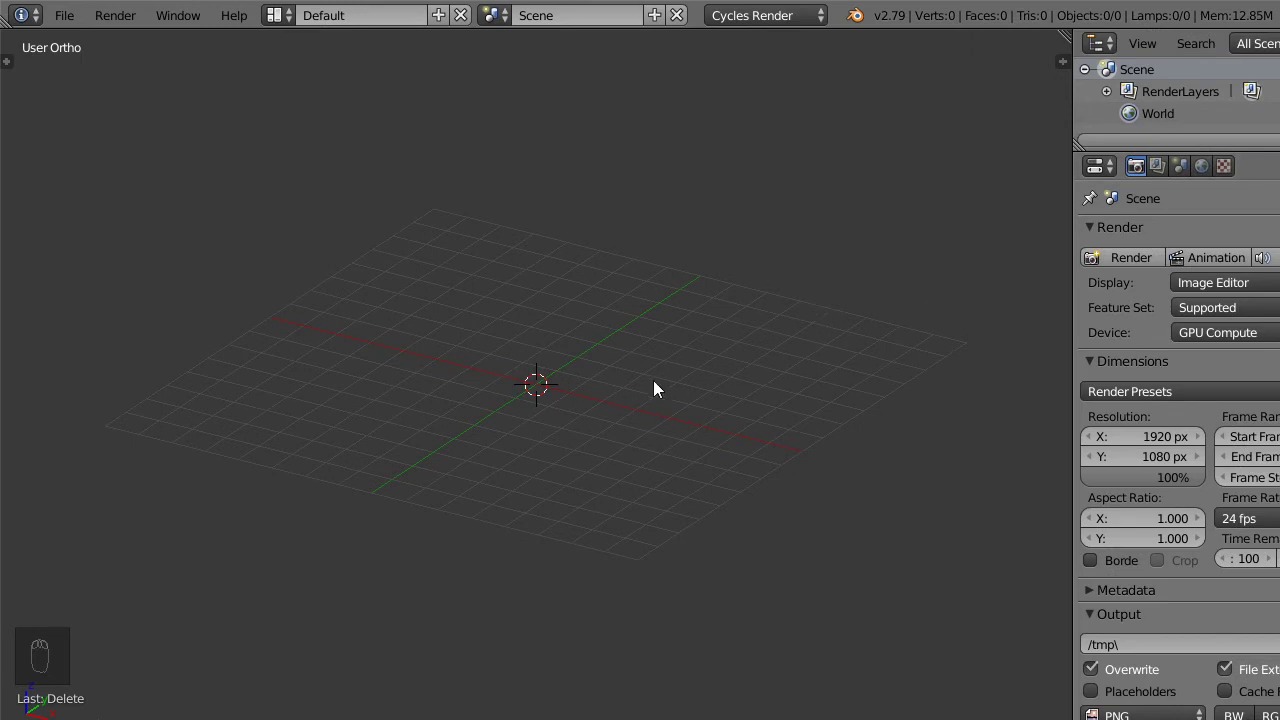
Add a plane mesh at the scene centre via Shift+A and scale it up.
drag(624, 344, 624, 344)
key(shift+a)
key(shift+c)
key(shift+a)
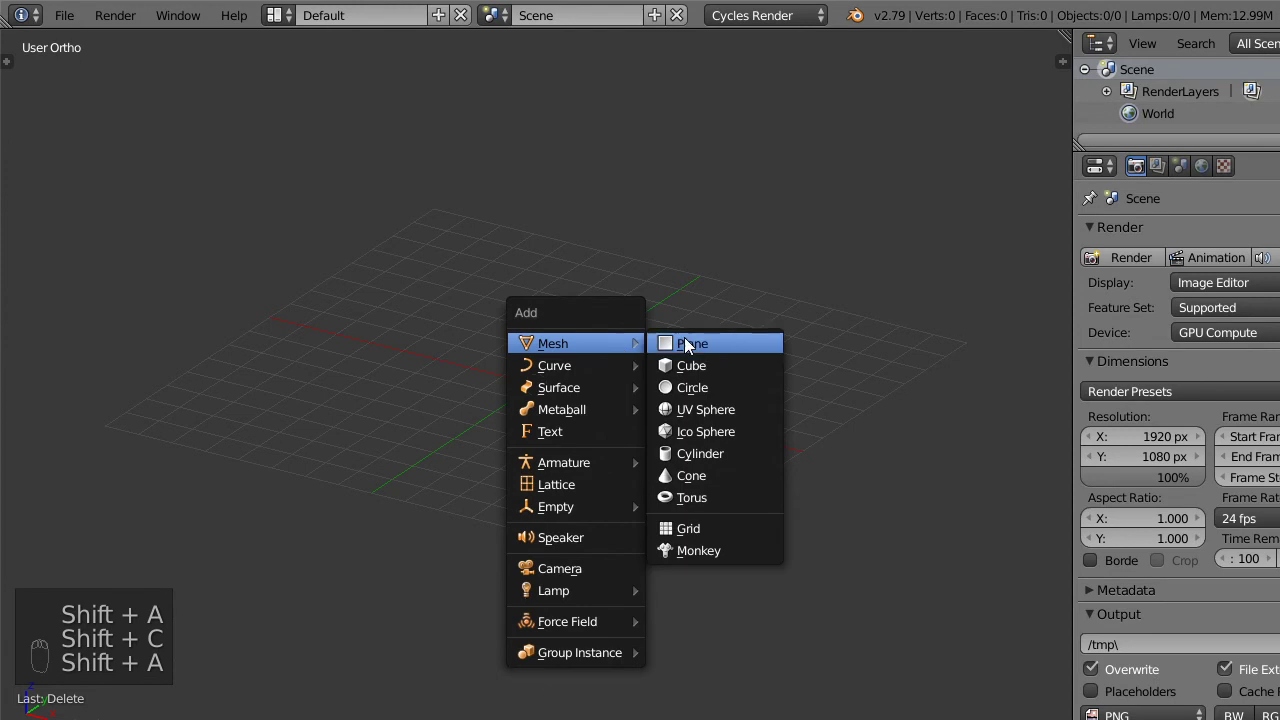
key(s)
Bring up the Add Modifier list to give the plane a Solidify modifier.
drag(1268, 169, 982, 426)
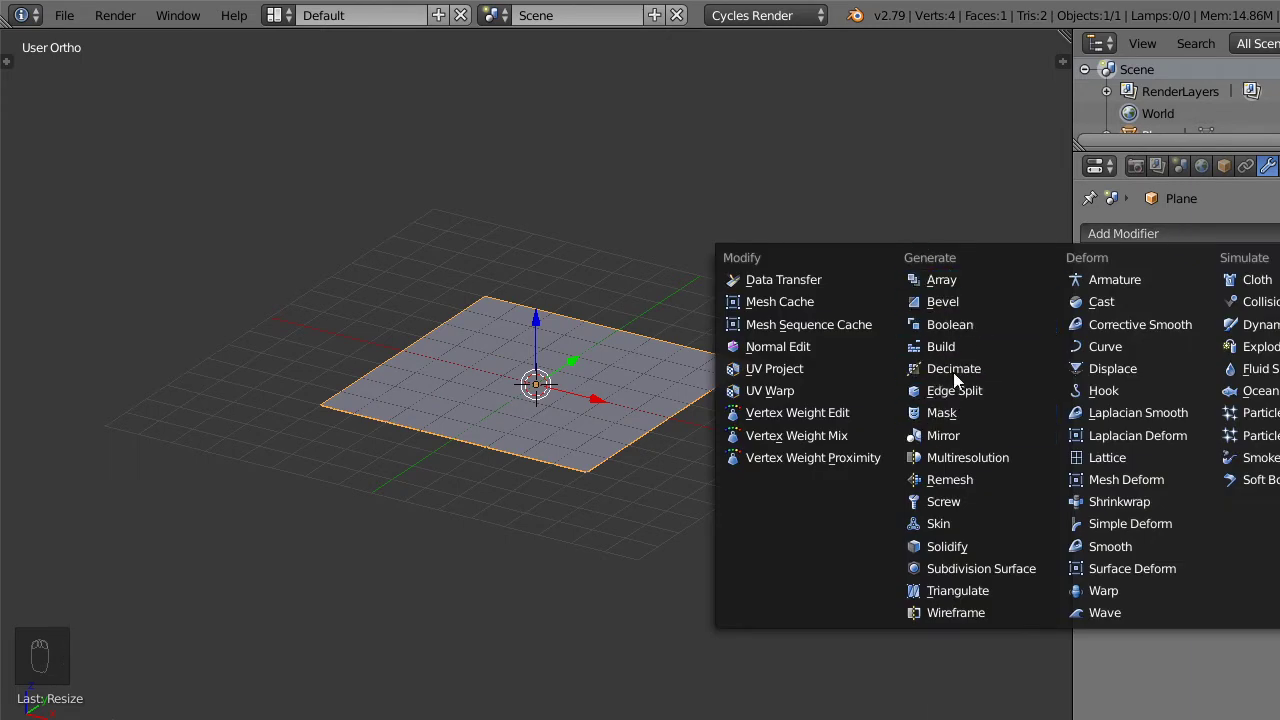
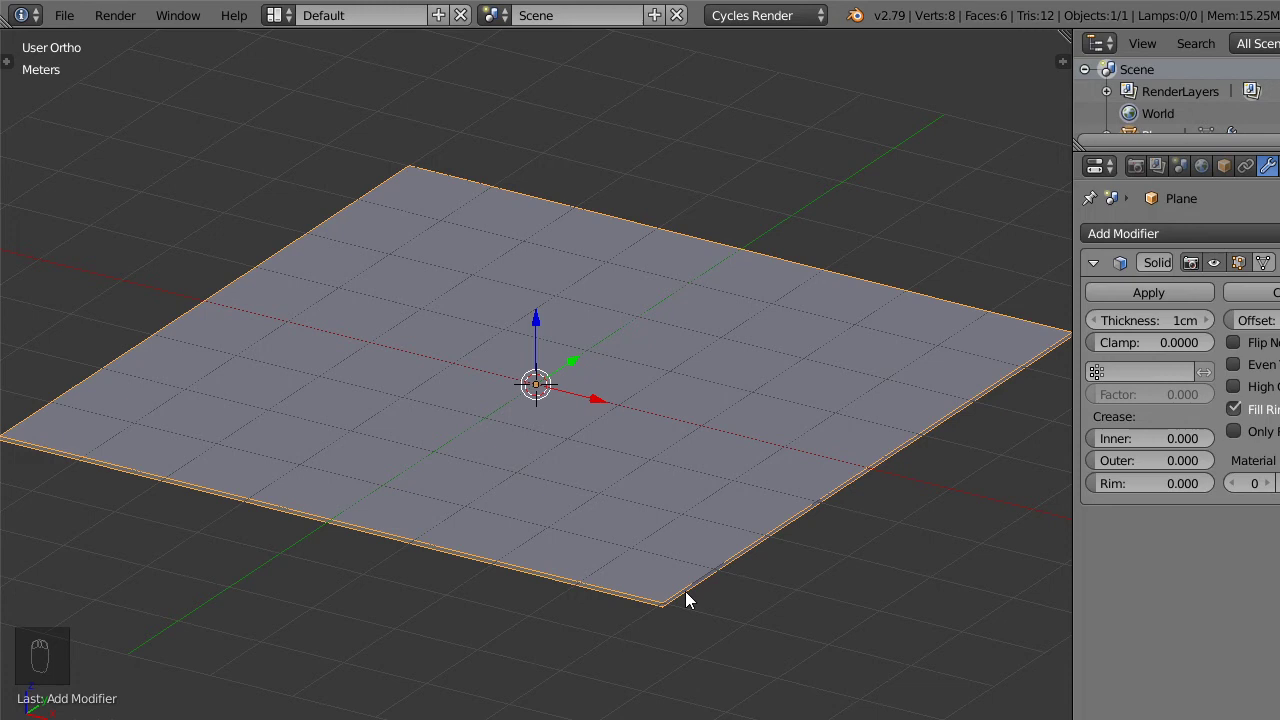
Apply the plane's scale and raise the Solidify thickness toward 10cm, editing the value directly.
key(ctrl+a)
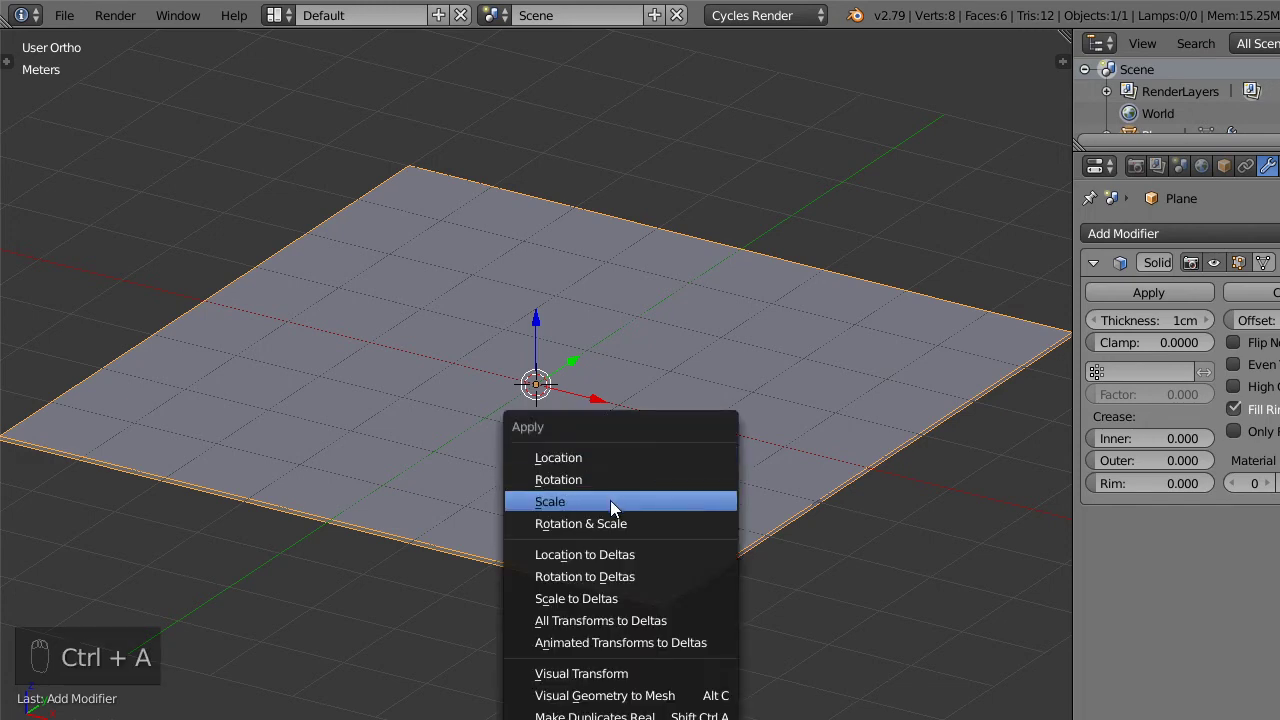
drag(678, 612, 1128, 331)
drag(1128, 331, 424, 408)
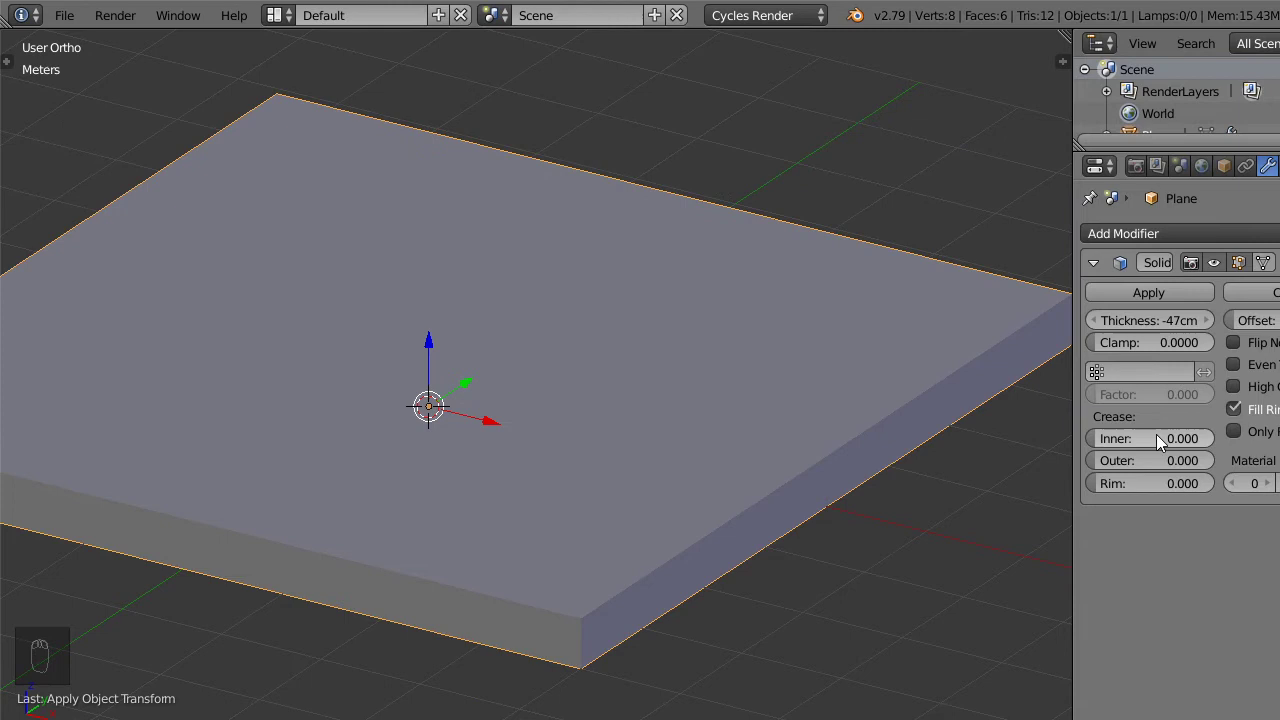
drag(1149, 320, 1144, 296)
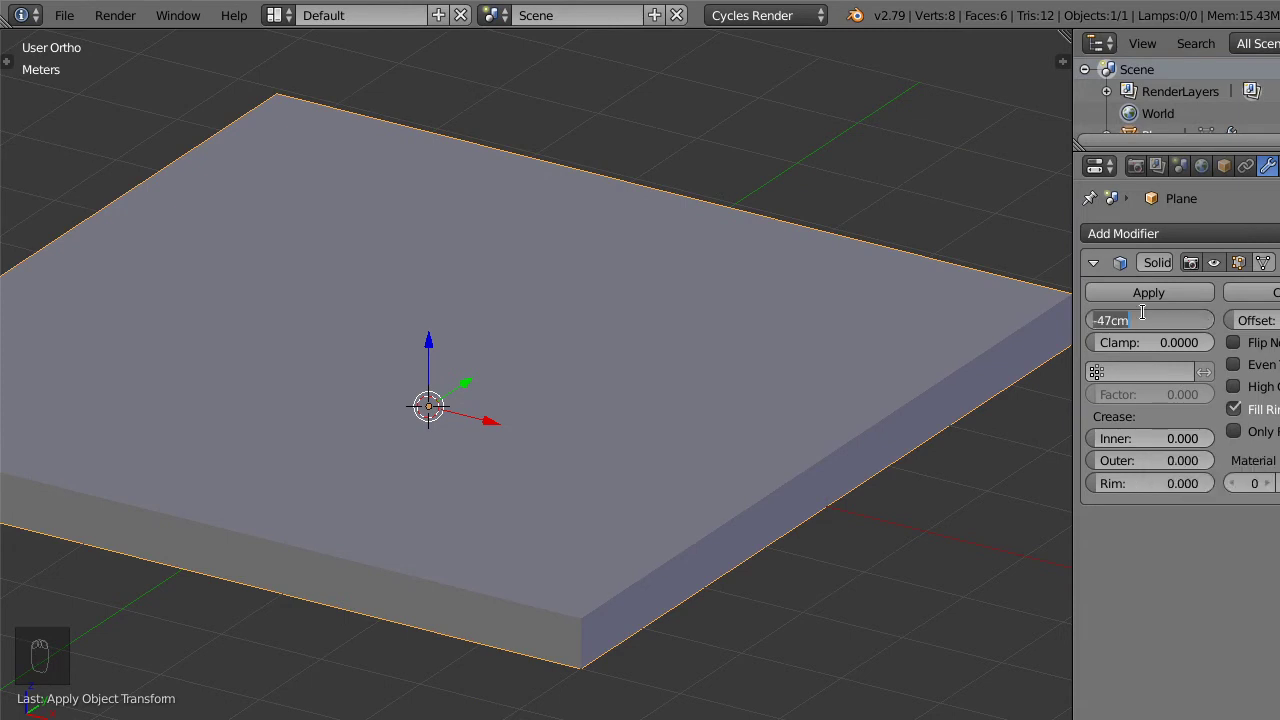
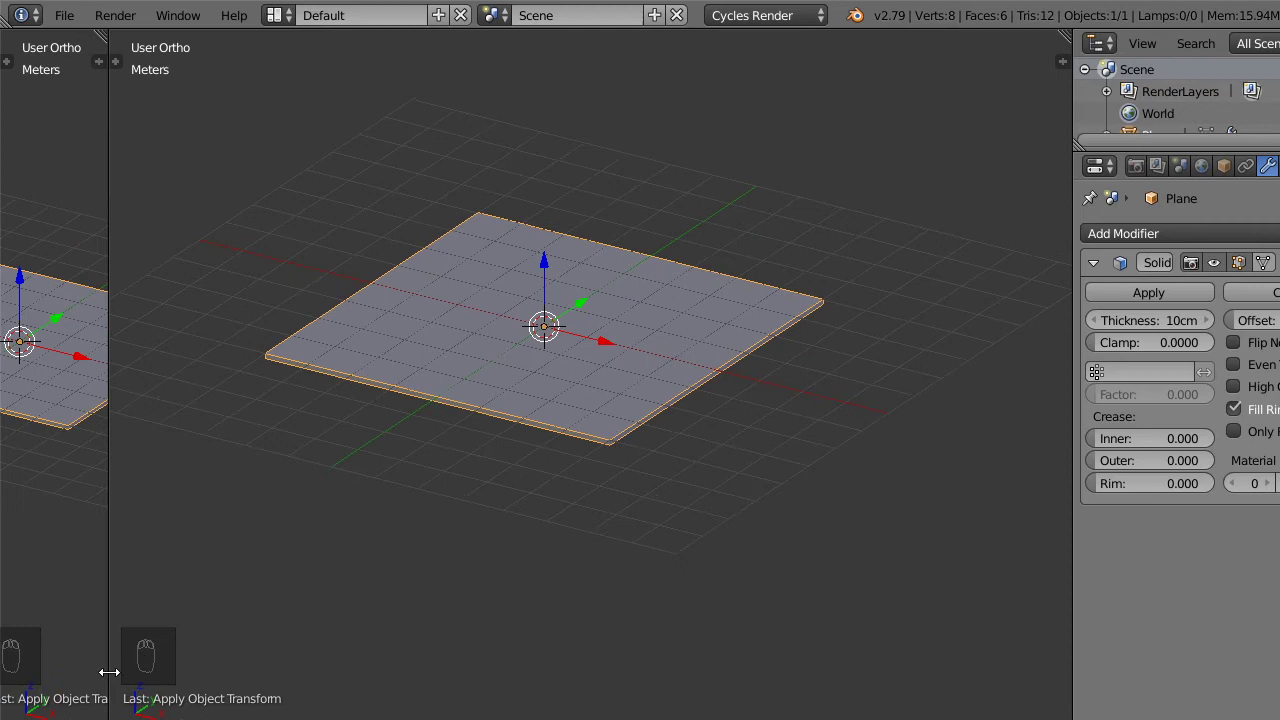
Set the Solidify thickness to 2m and keyframe it.
click(549, 327)
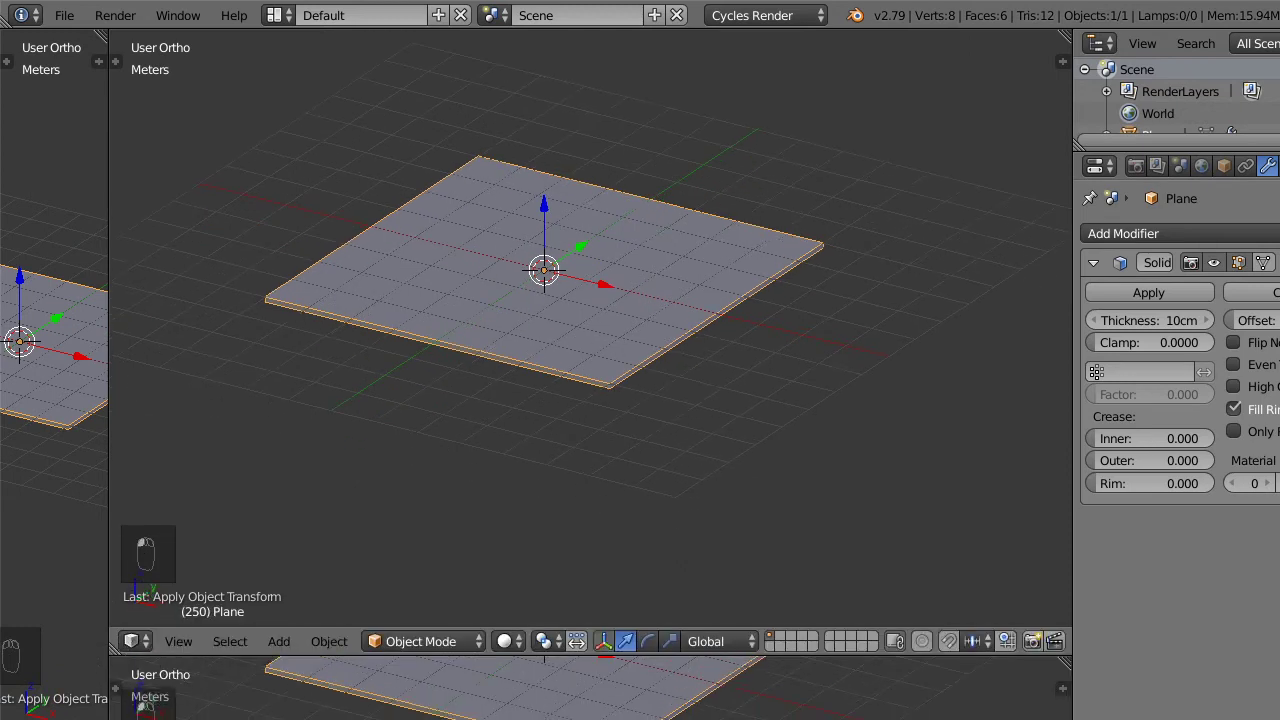
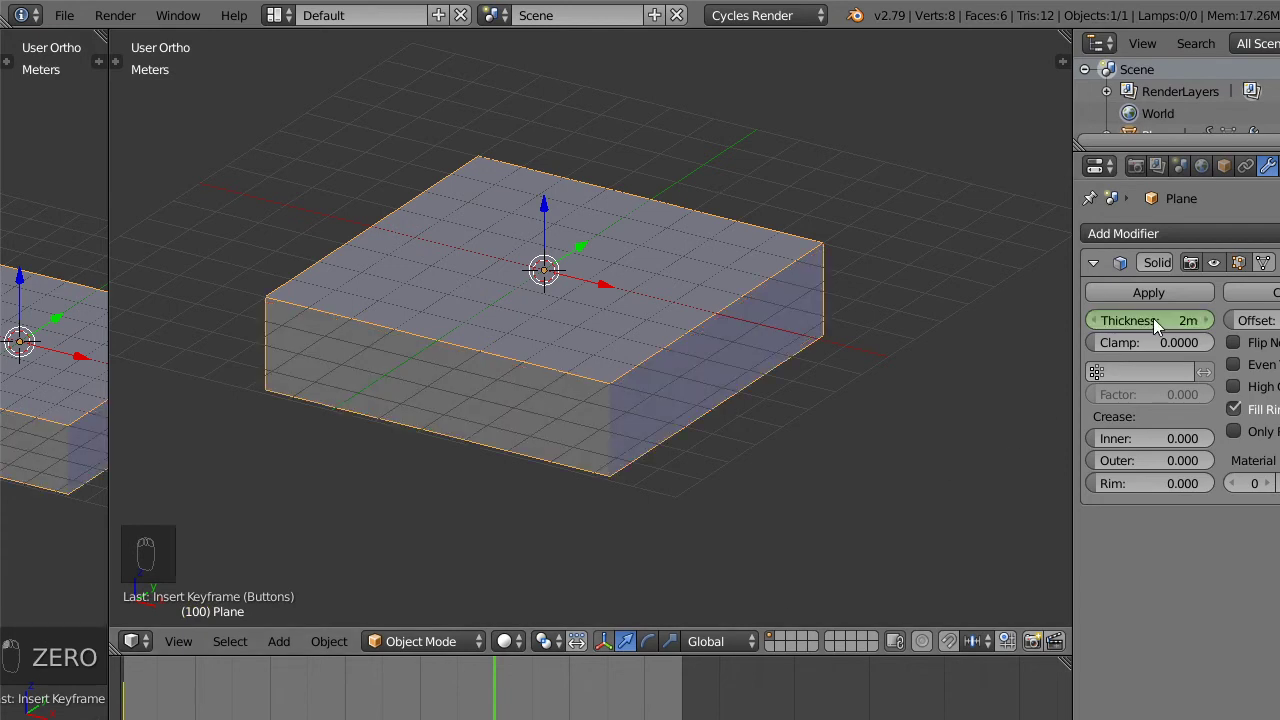
key(i)
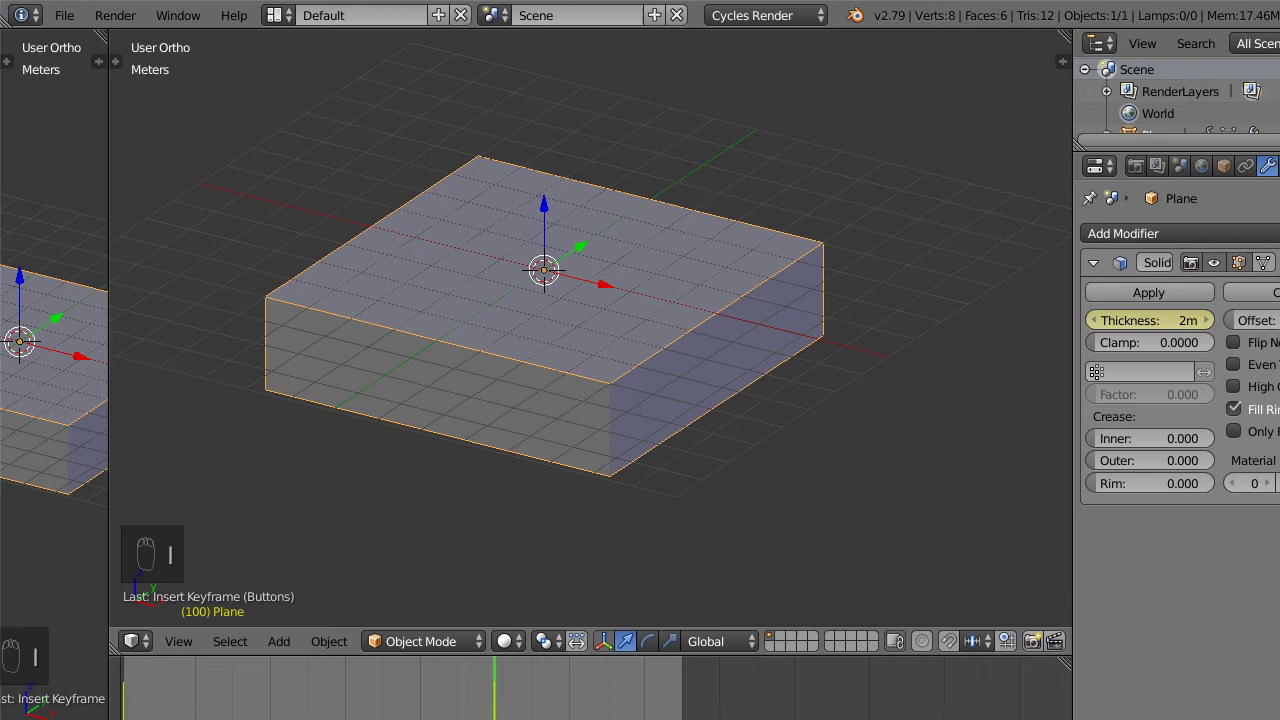
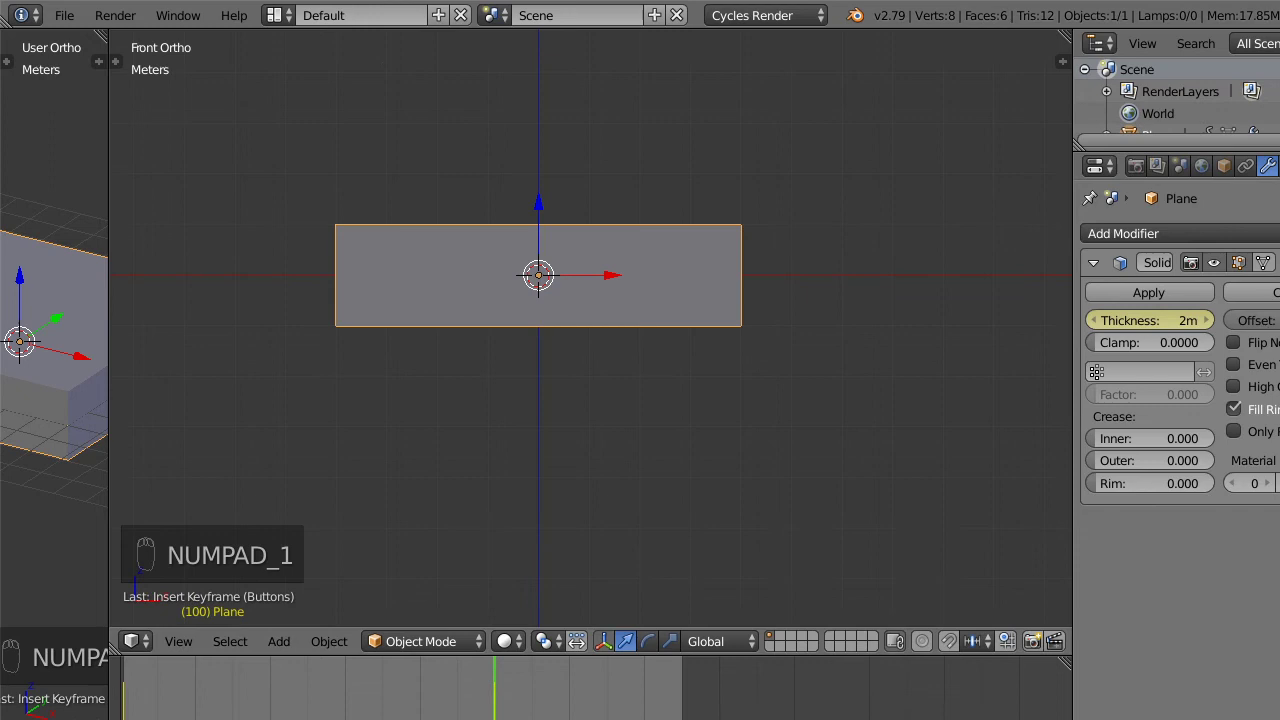
Play the animated thickness and move on to setting up the basic and rim materials.
click(852, 583)
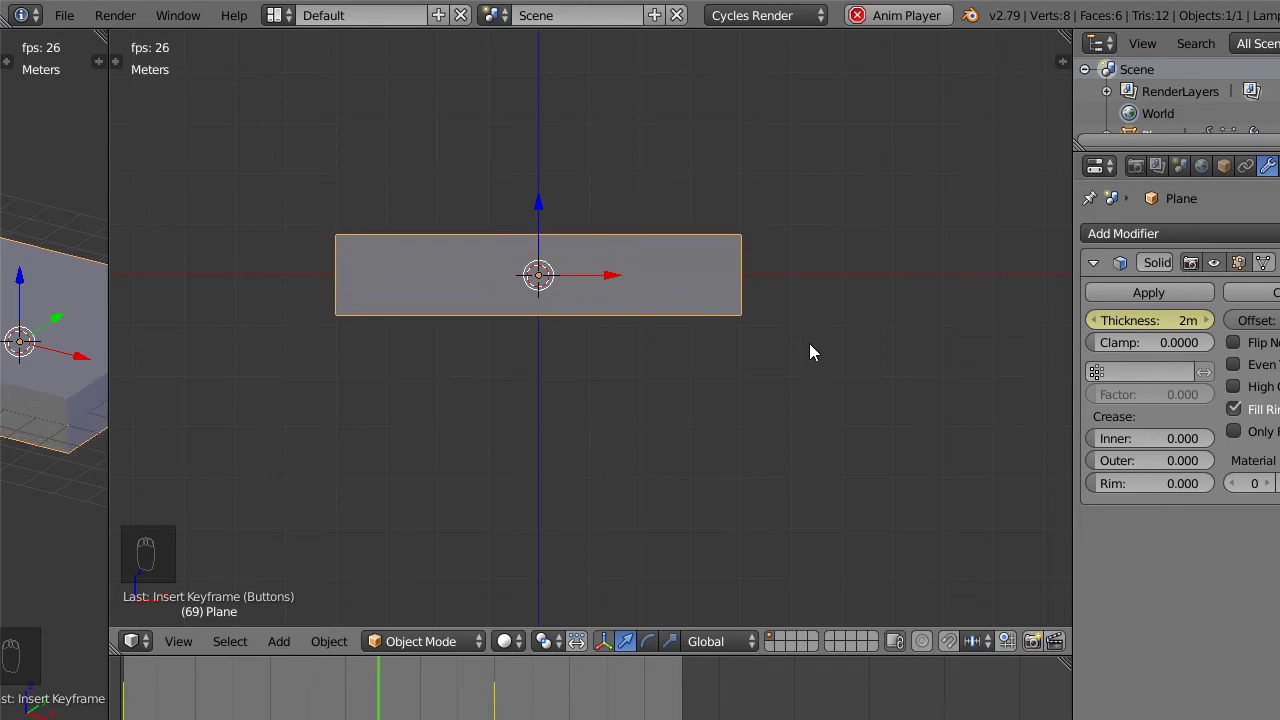
drag(712, 370, 886, 368)
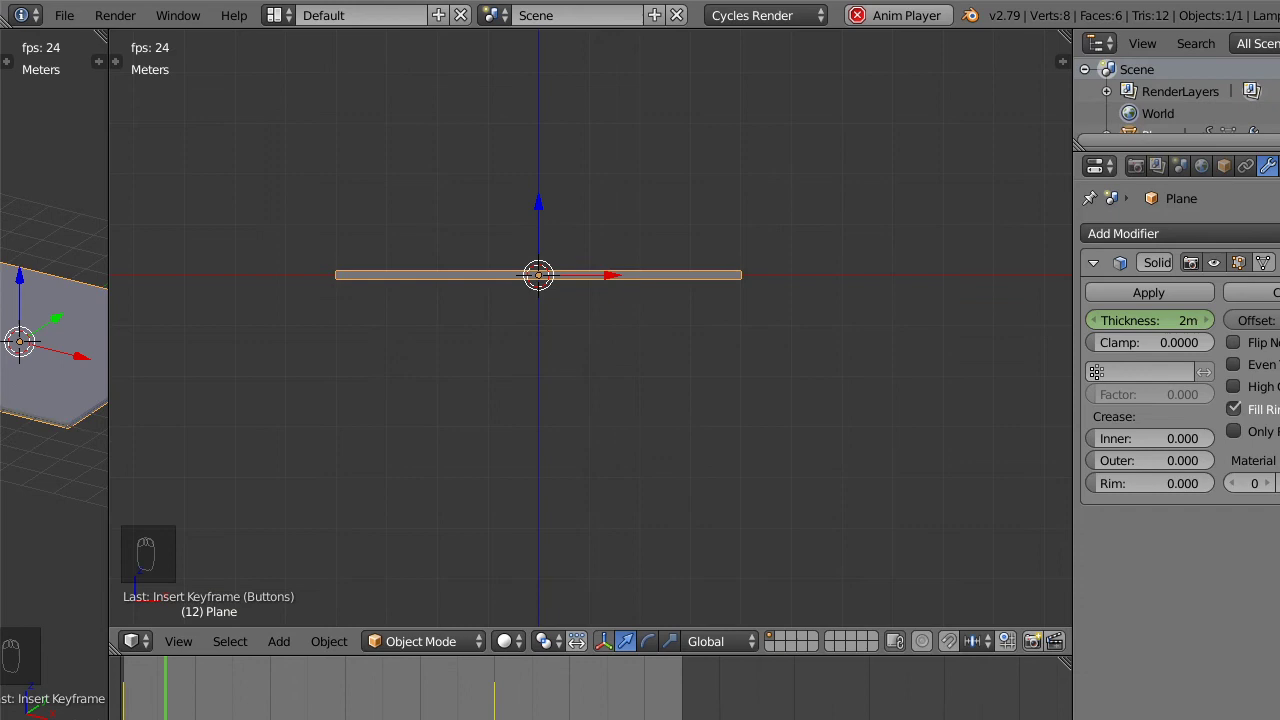
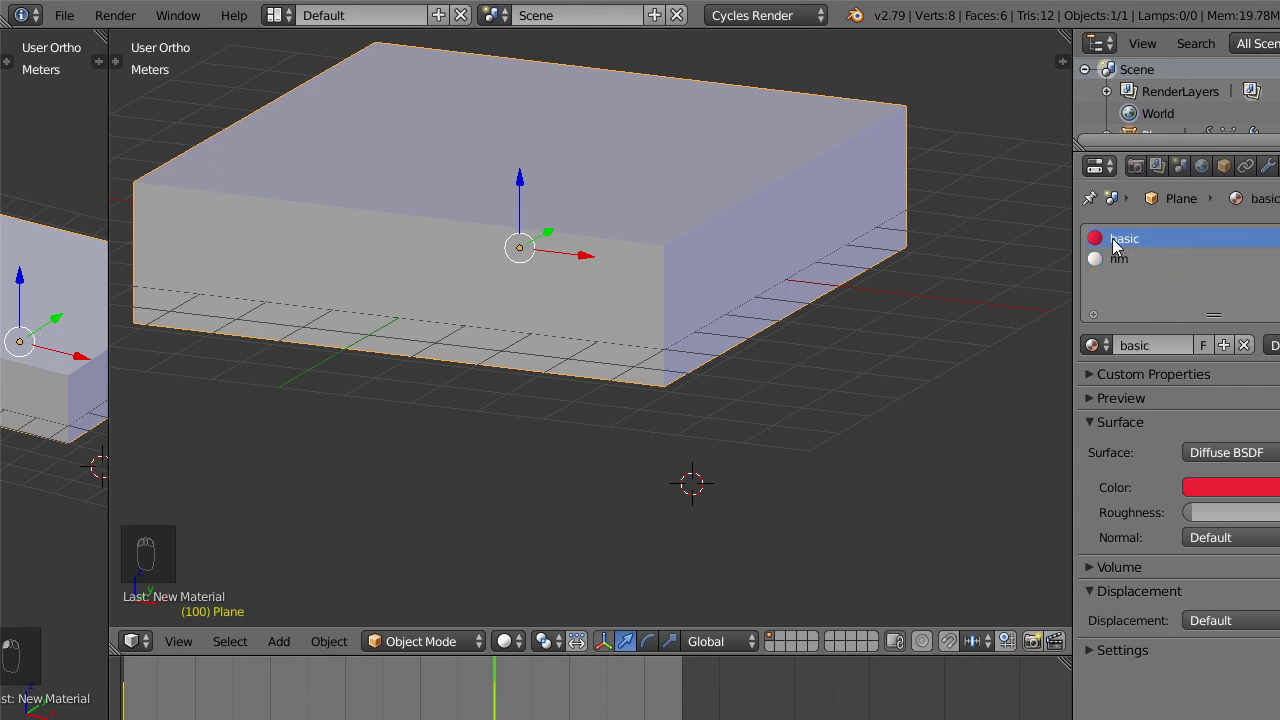
Colour the rim material yellow and widen the Properties editor.
drag(1129, 262, 1171, 314)
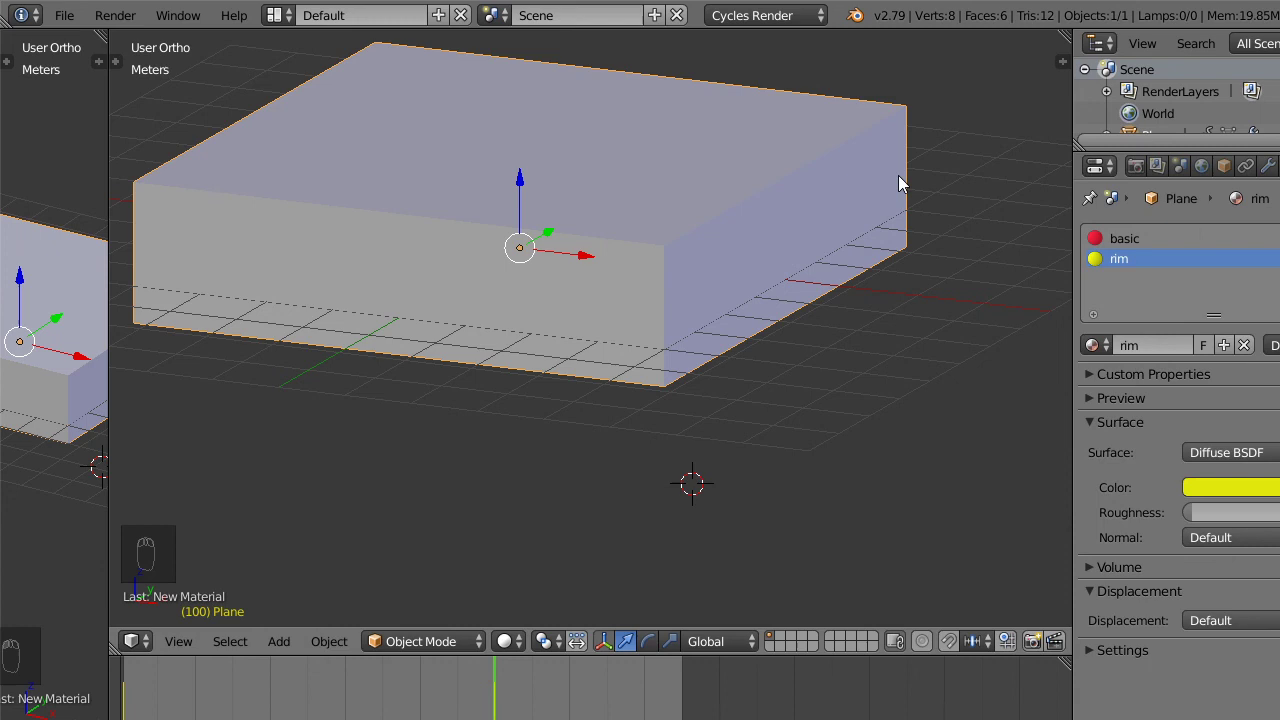
drag(1266, 176, 1063, 566)
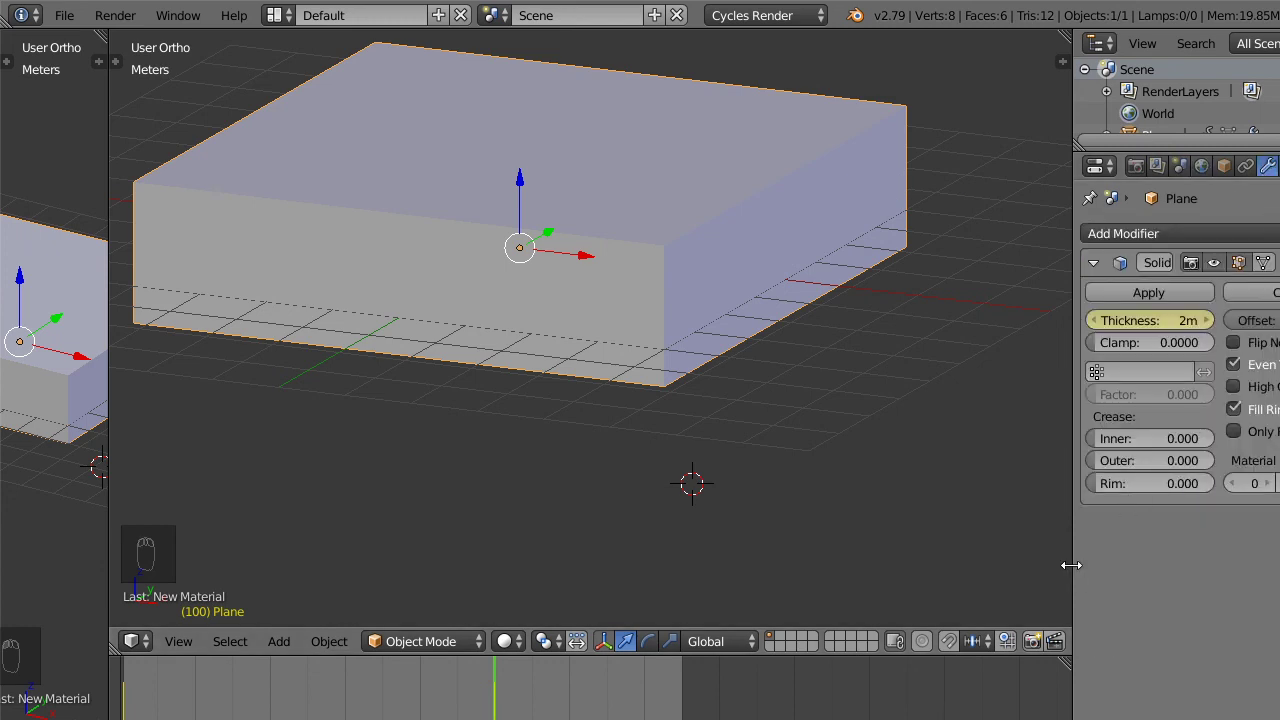
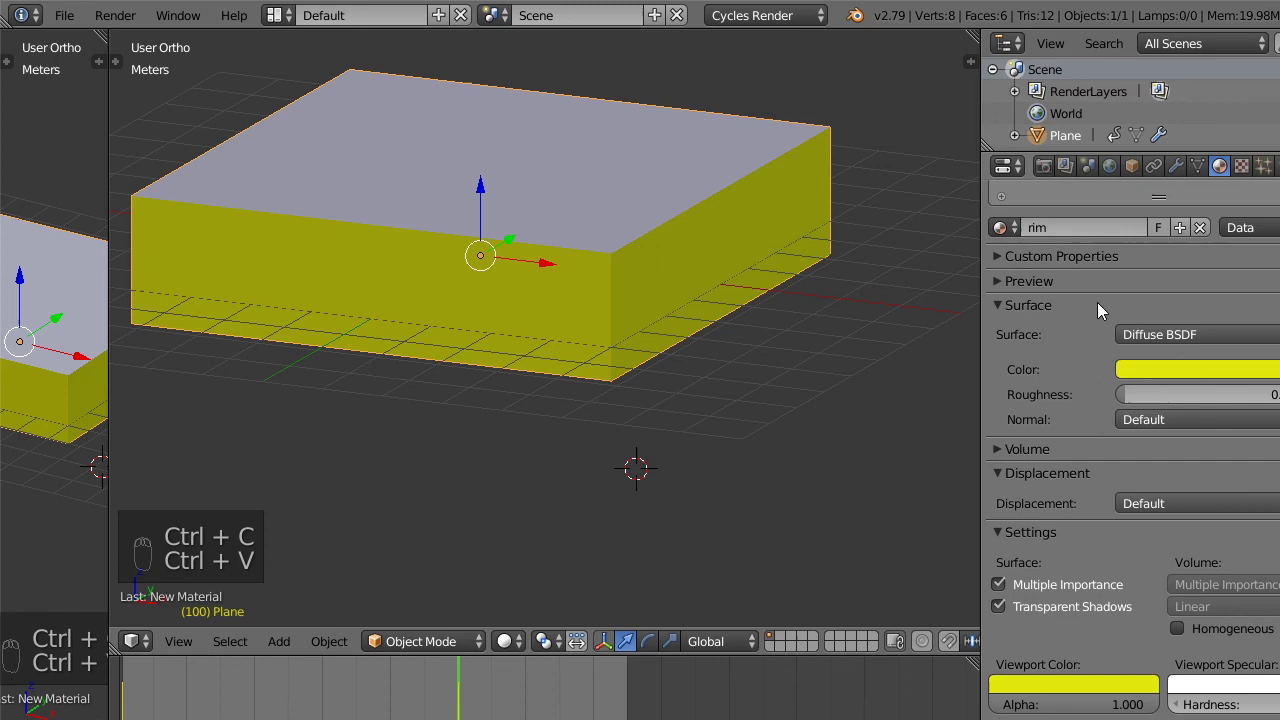
Copy each material's colour into its Viewport Color so the top shows red and sides yellow.
drag(1080, 248, 1198, 373)
key(ctrl+c)
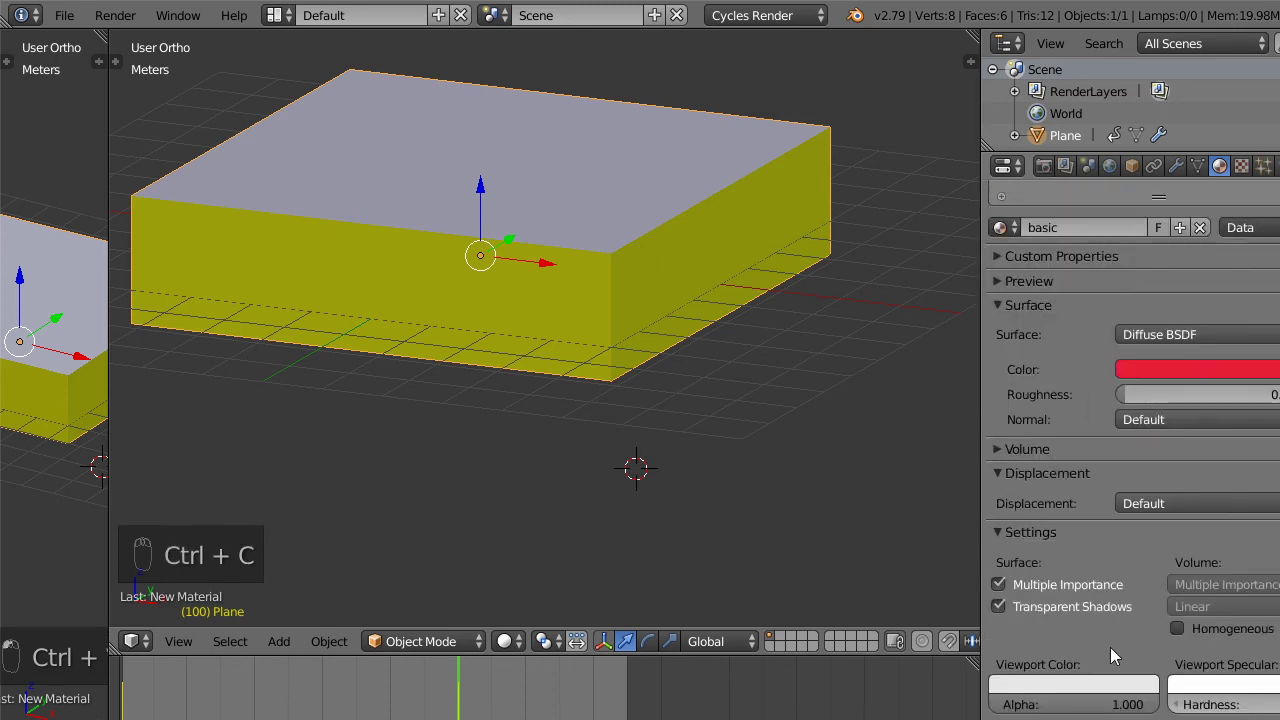
key(ctrl+v)
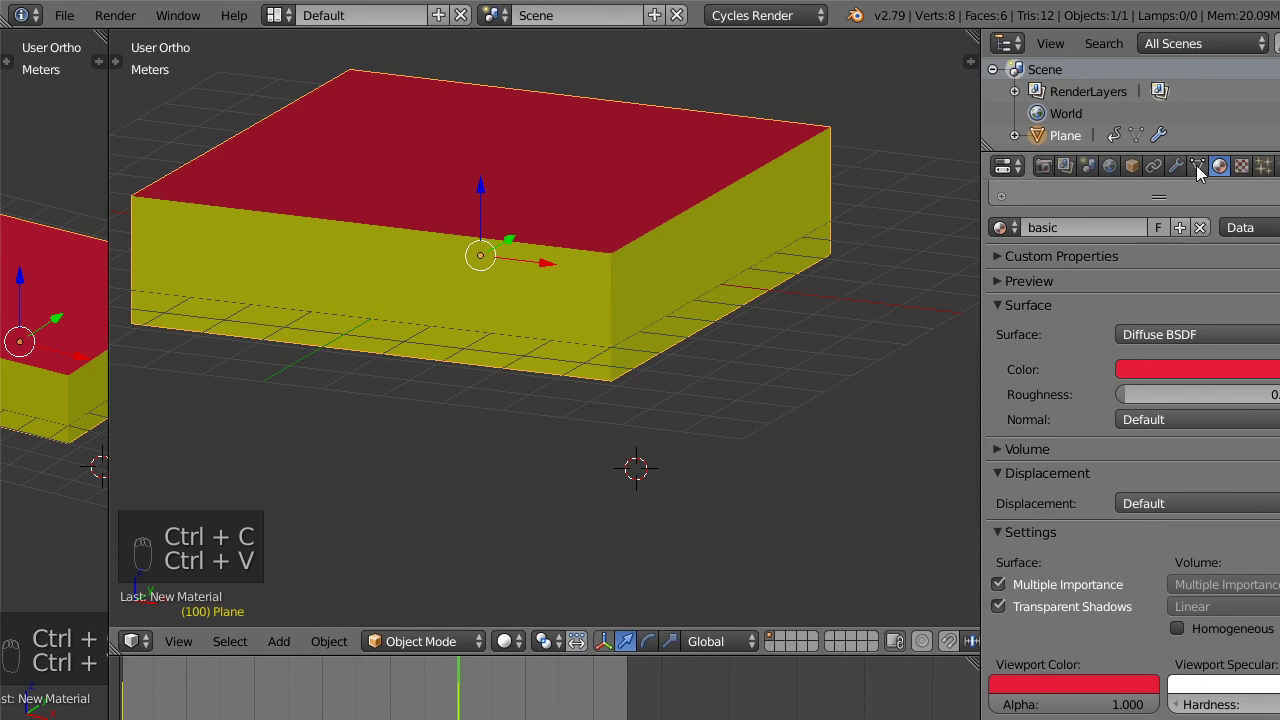
Return to the Solidify modifier and put its Material Index Offset back at 0.
drag(1187, 162, 1269, 477)
drag(1246, 487, 1247, 483)
drag(1248, 482, 1145, 498)
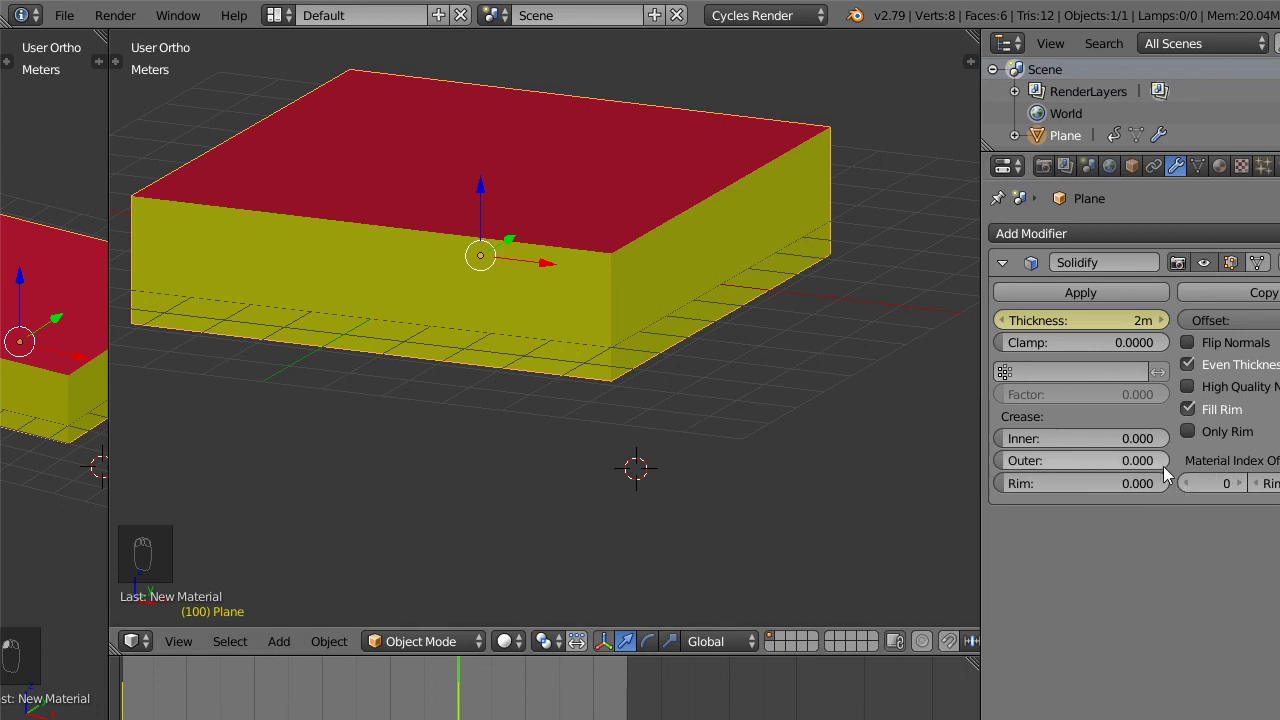
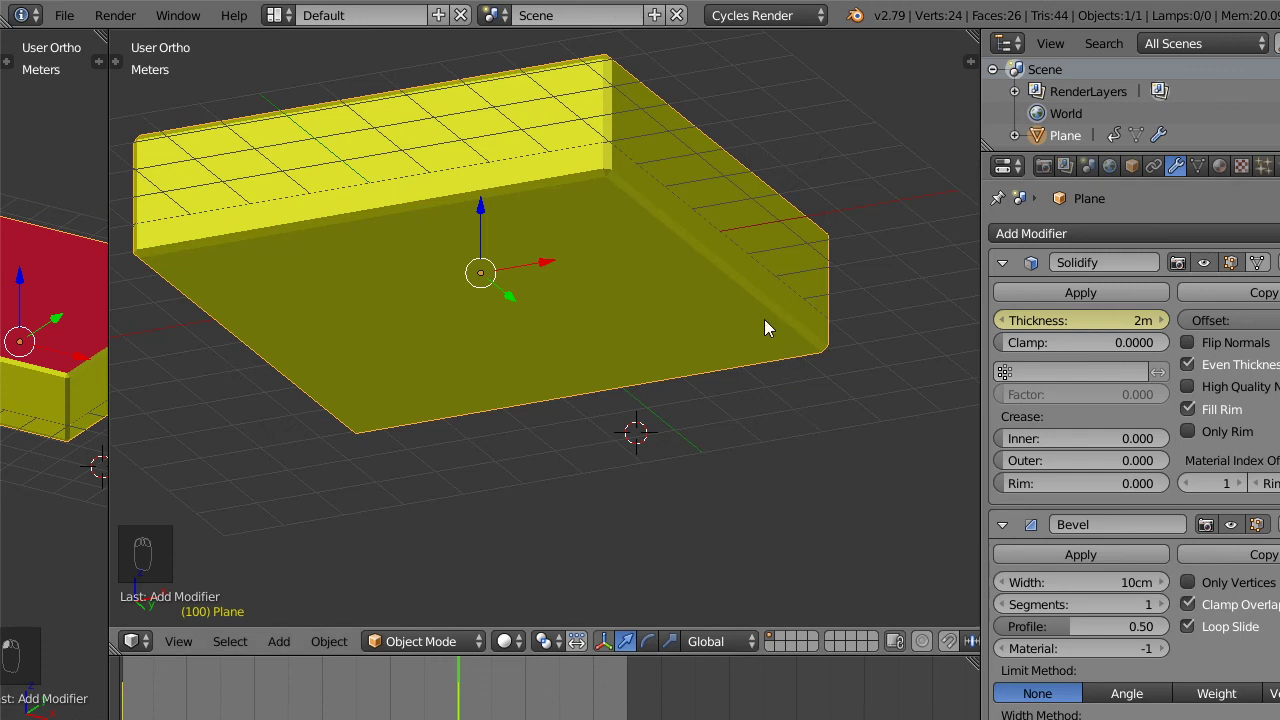
Add a 10cm Bevel modifier, try Material Index Offset values, and add a third material slot Material.001.
drag(1192, 492, 611, 208)
drag(779, 313, 820, 309)
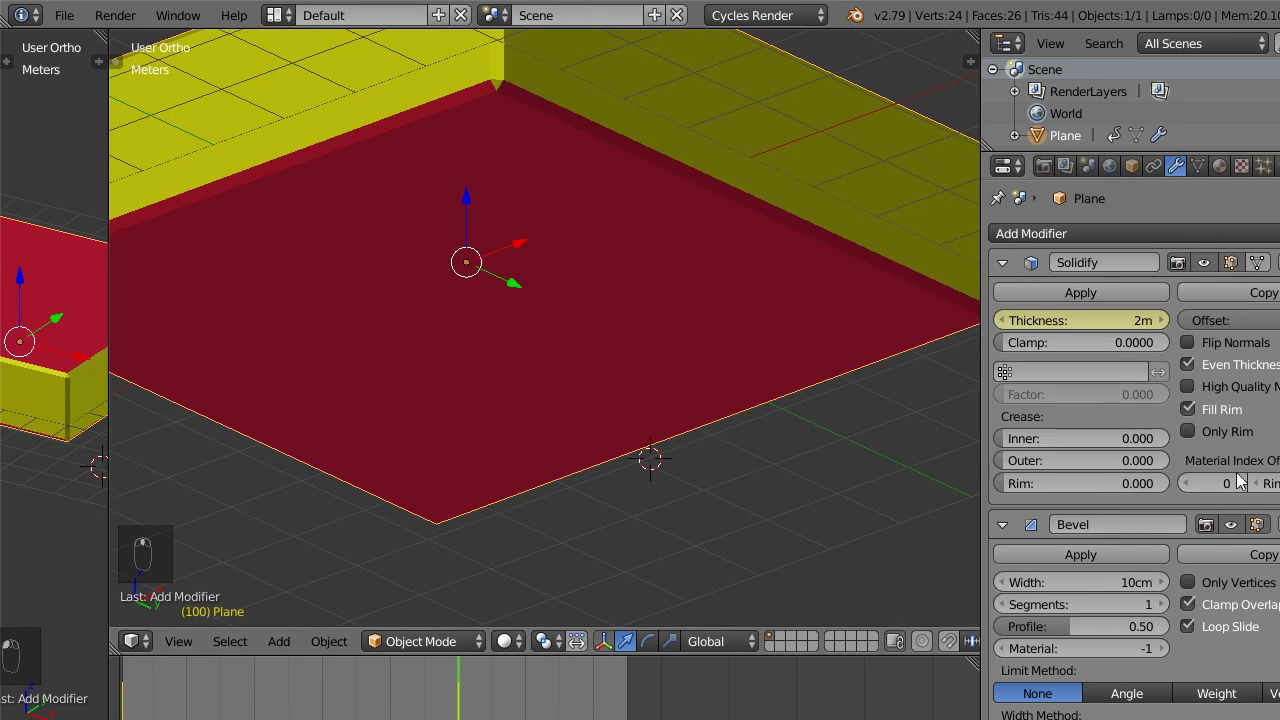
drag(1245, 482, 1149, 287)
drag(1231, 171, 1161, 225)
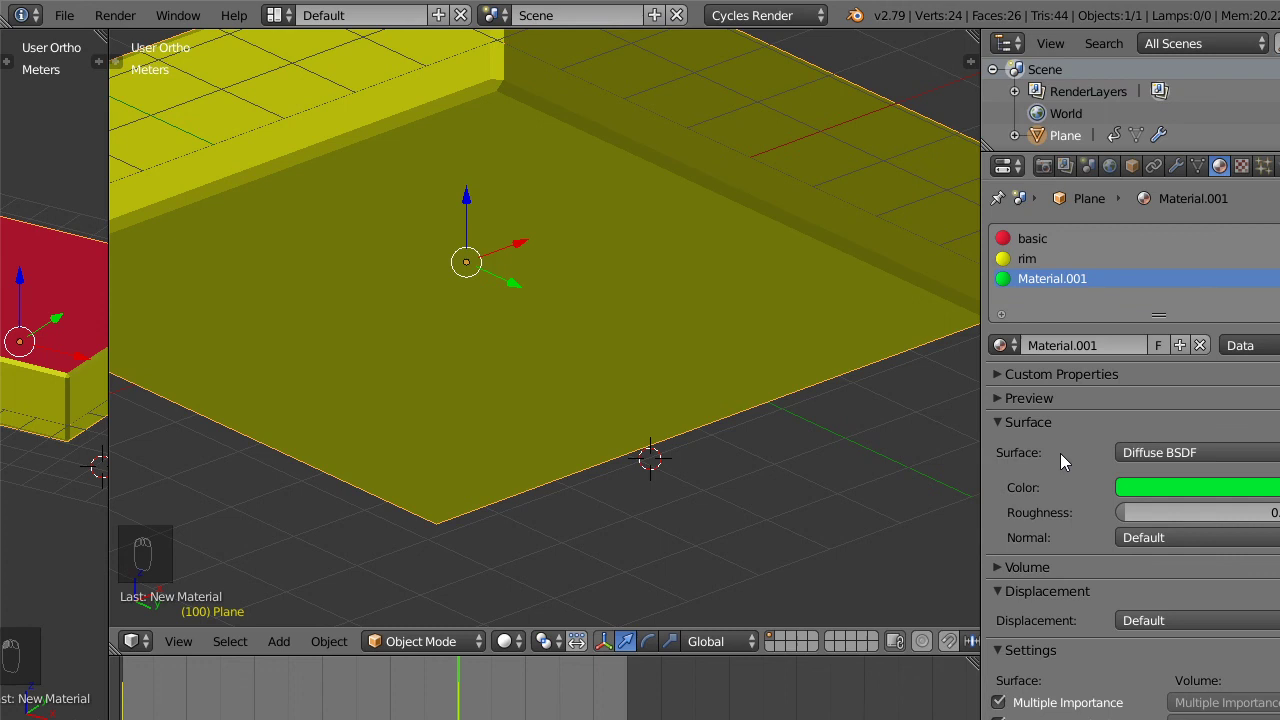
Make Material.001 green, set the Solidify material offset to 2, remove the Bevel and orbit to see the green bottom.
drag(1084, 693, 872, 367)
drag(1184, 178, 650, 283)
middle_click(650, 283)
drag(718, 218, 1210, 453)
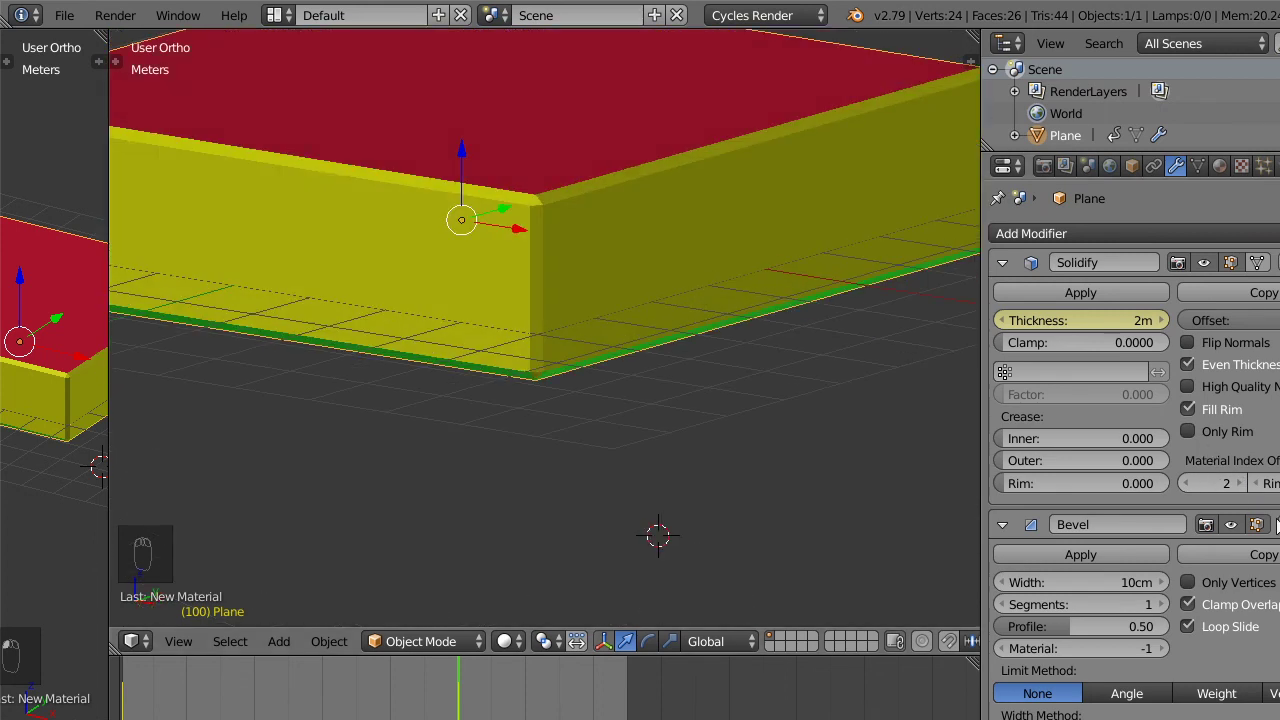